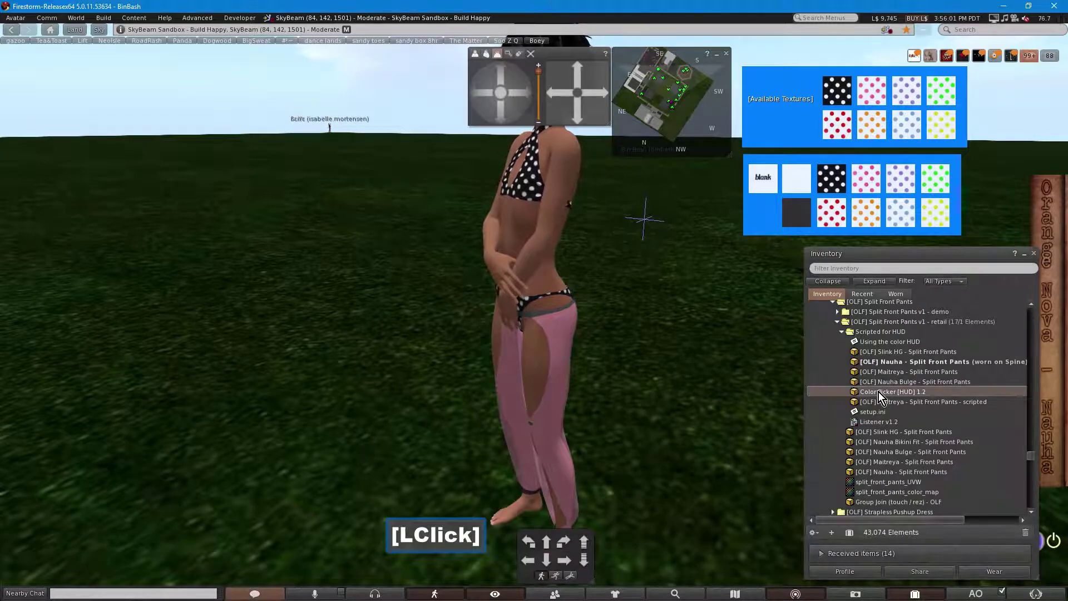
- Wear the Color Picker [HUD] 1.2 from Inventory so its controls appear on screen
right_click(881, 398)
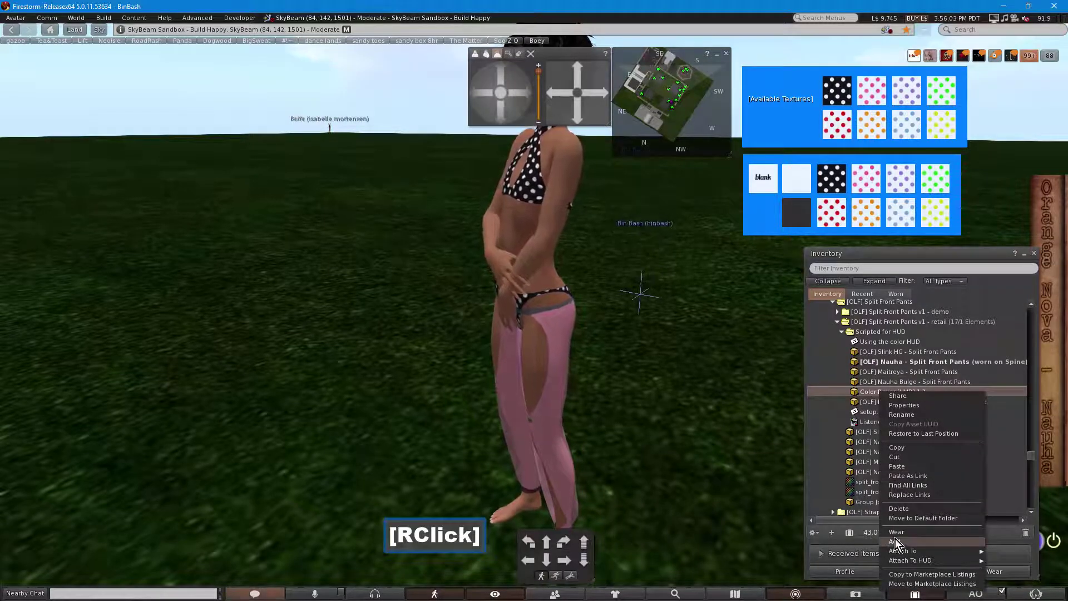
click(897, 544)
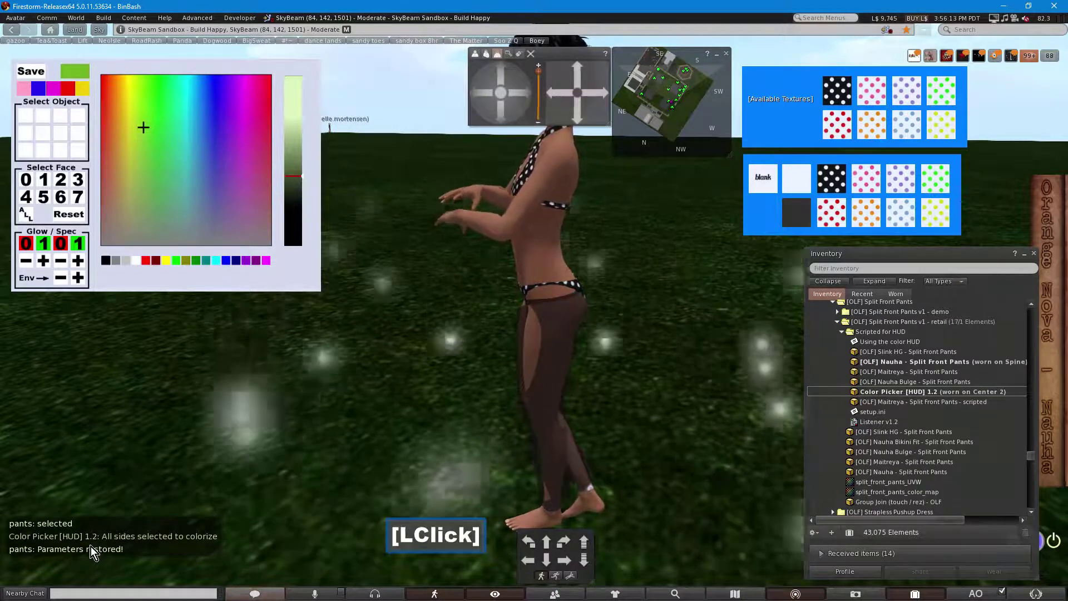
- Colour all faces of the split front pants green, then select face 0 alone
key(alt+z)
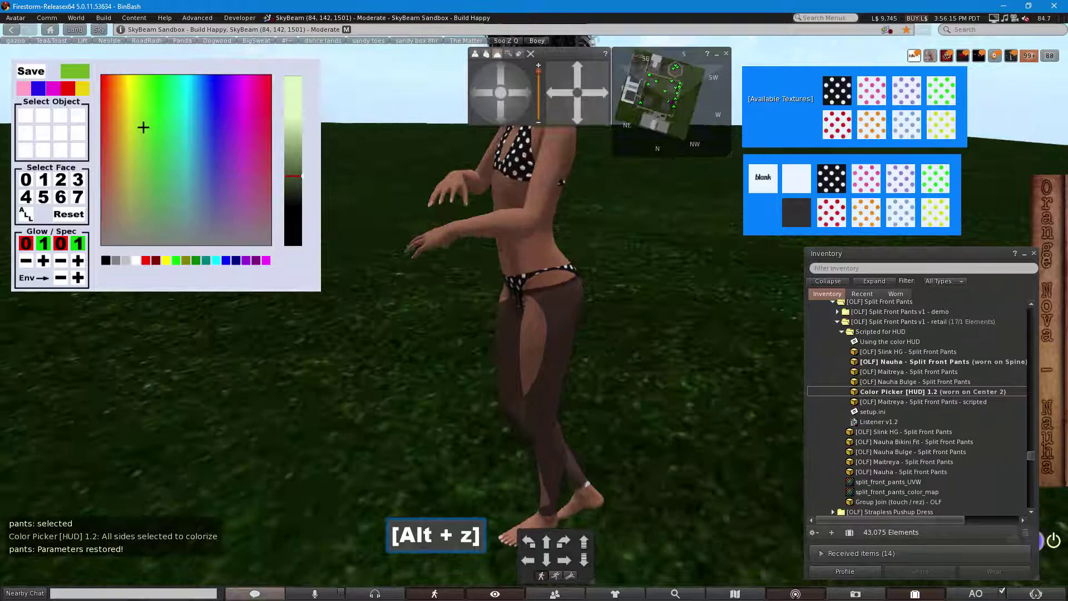
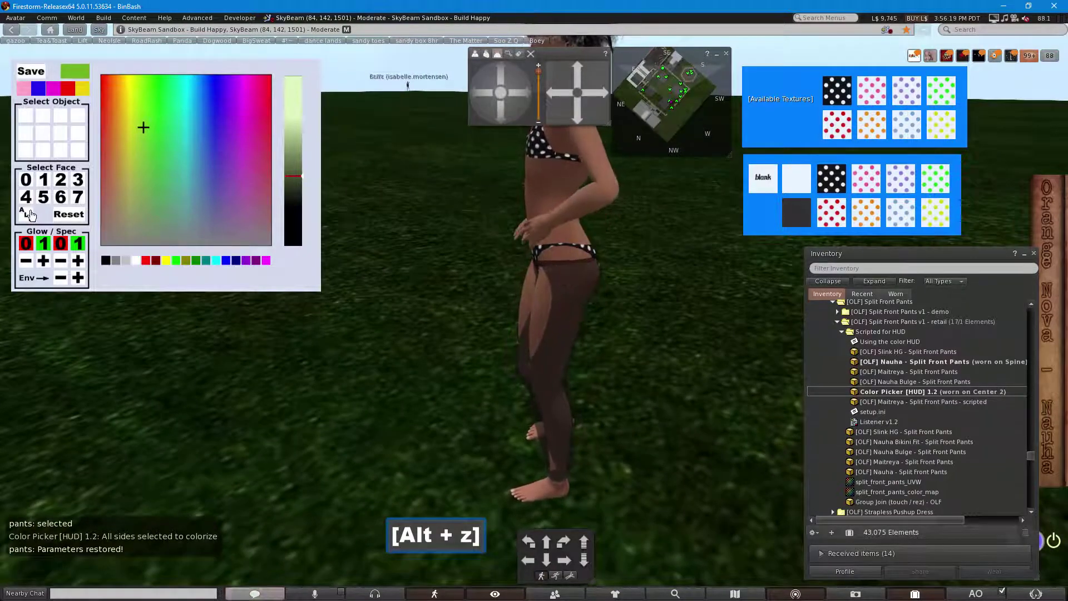
click(21, 214)
click(216, 141)
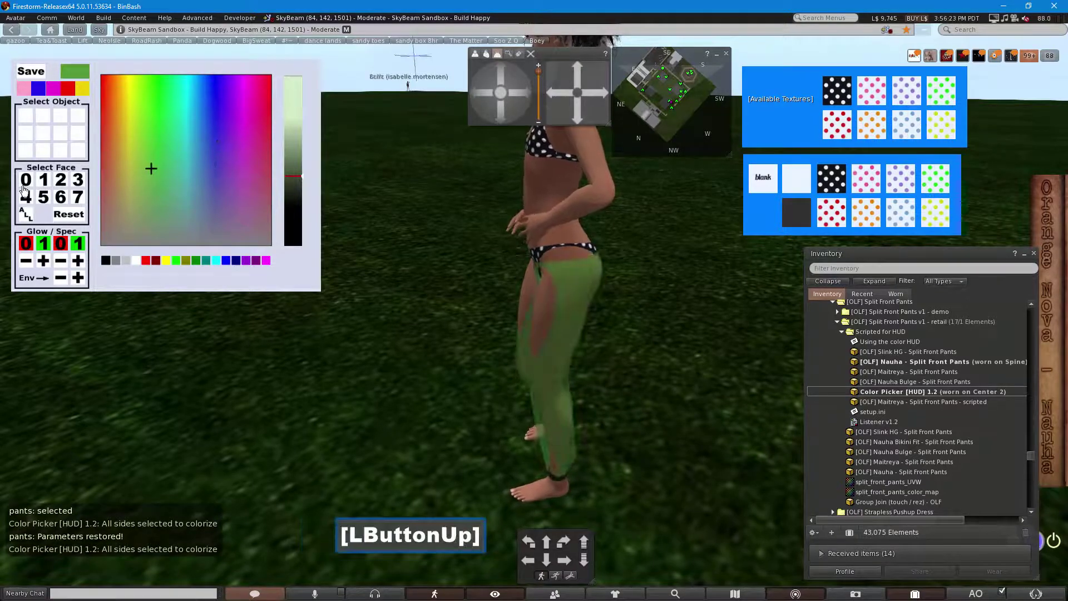
click(26, 185)
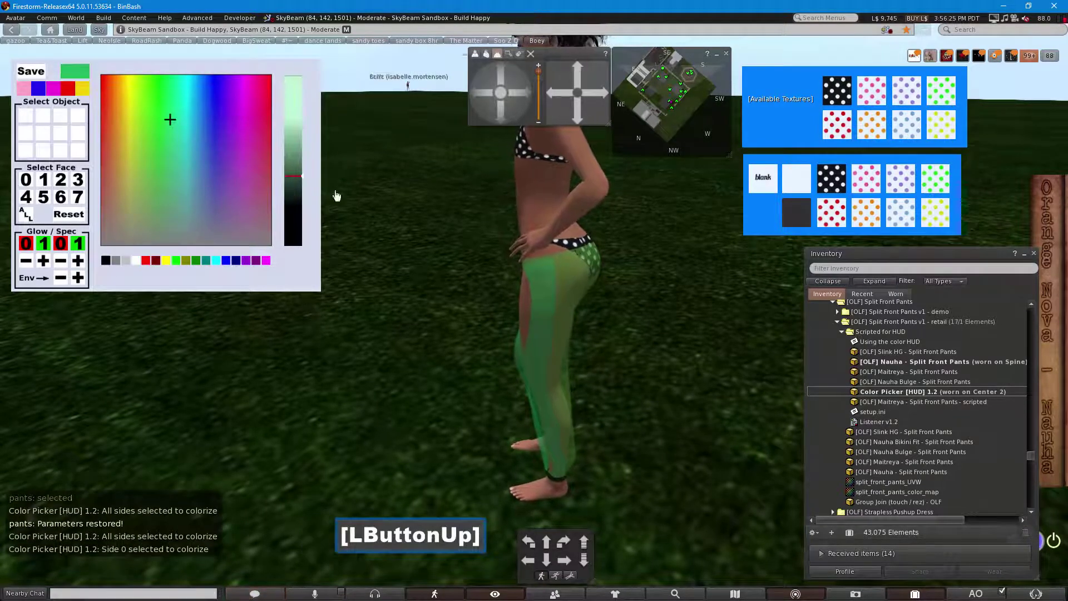
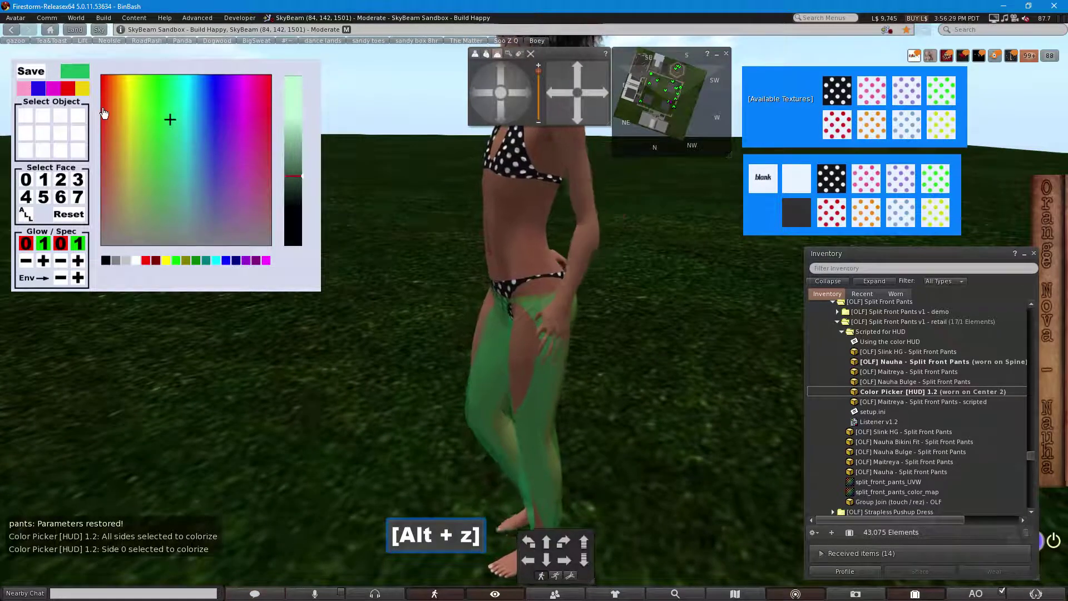
- Save the green swatch, then select faces 3, 4, 0 and 1 of the pants in turn
click(25, 71)
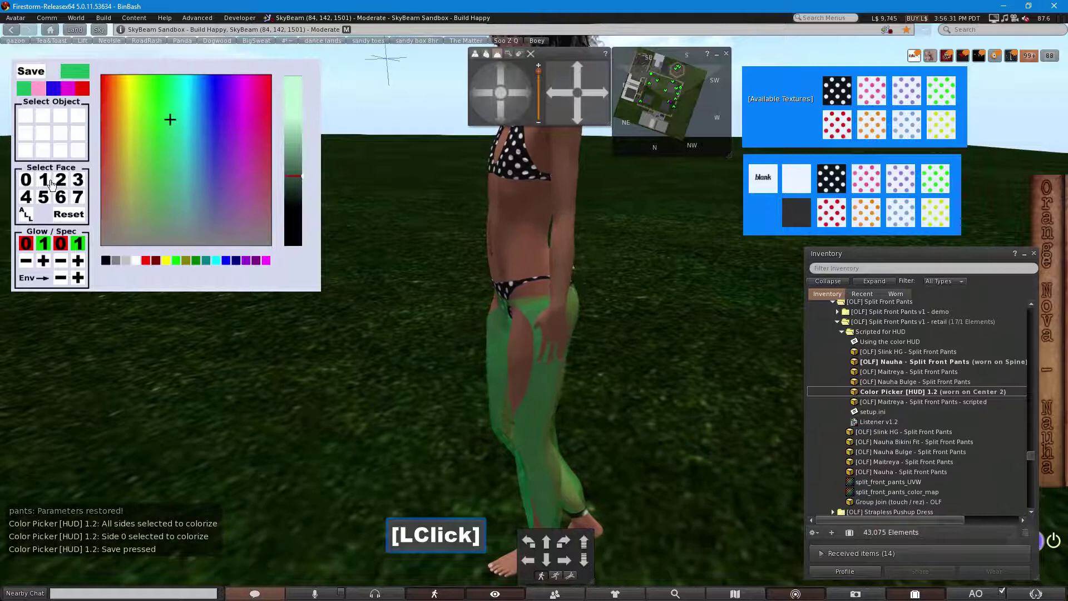
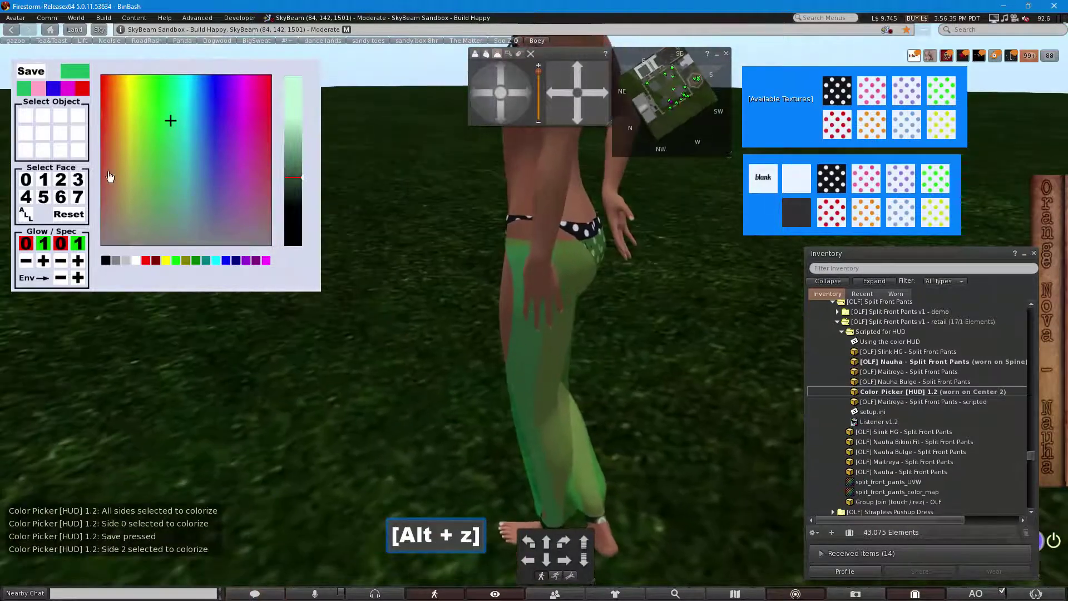
click(73, 181)
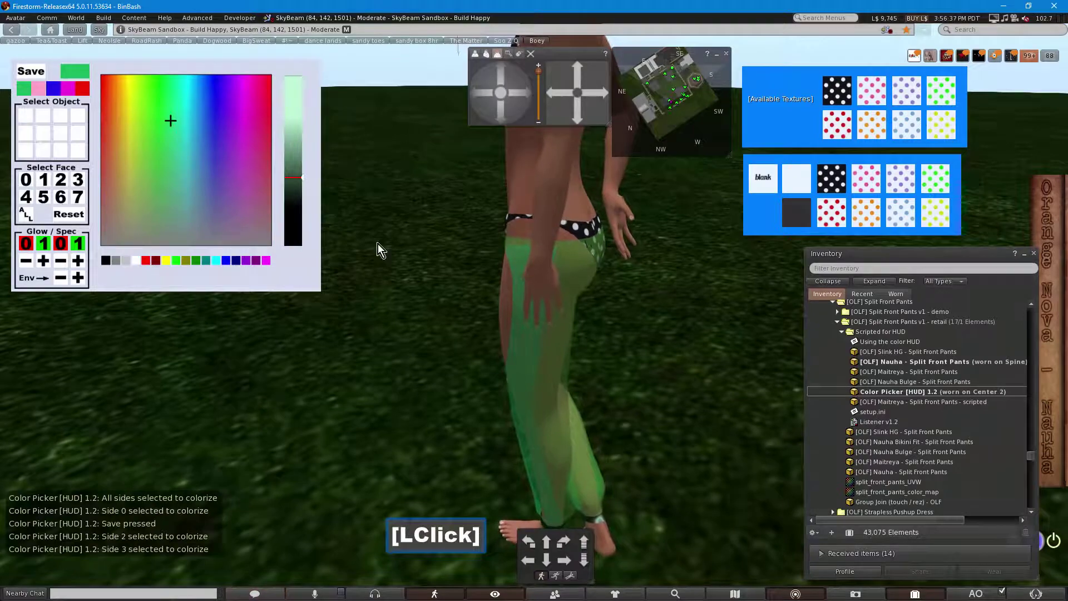
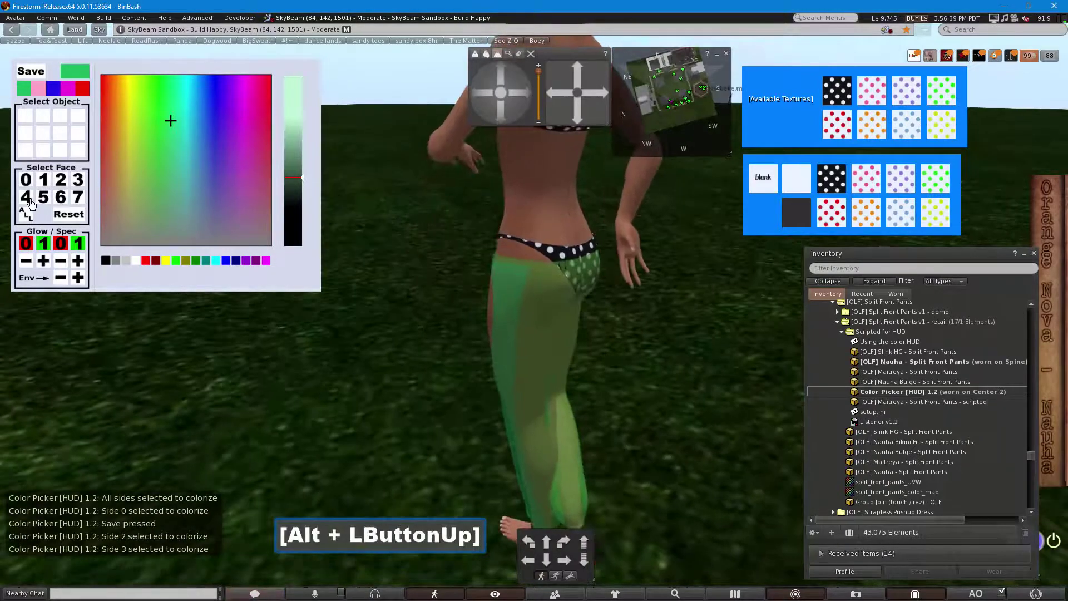
click(31, 203)
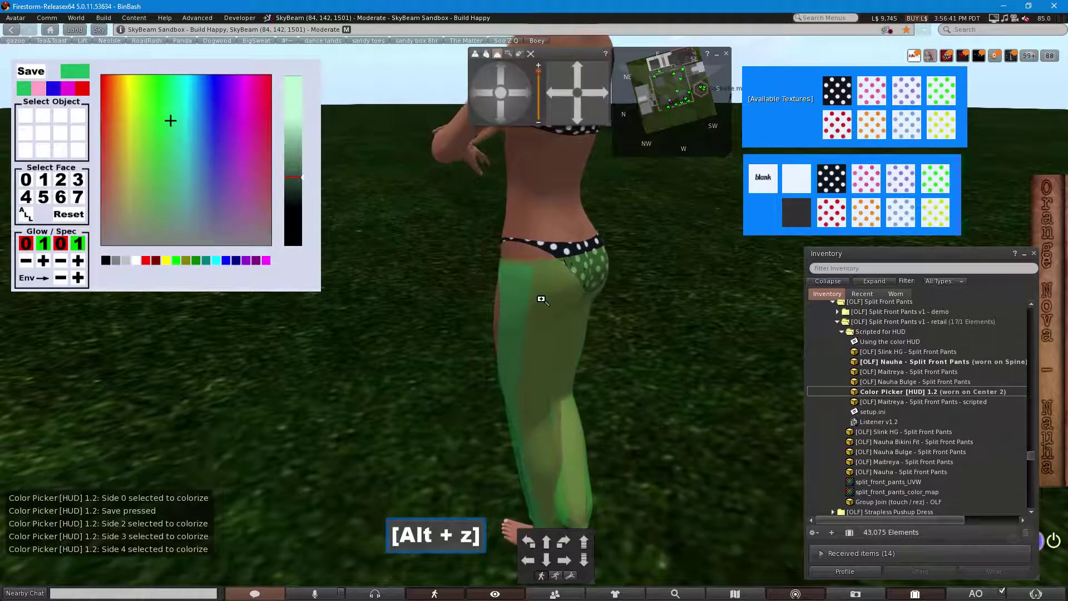
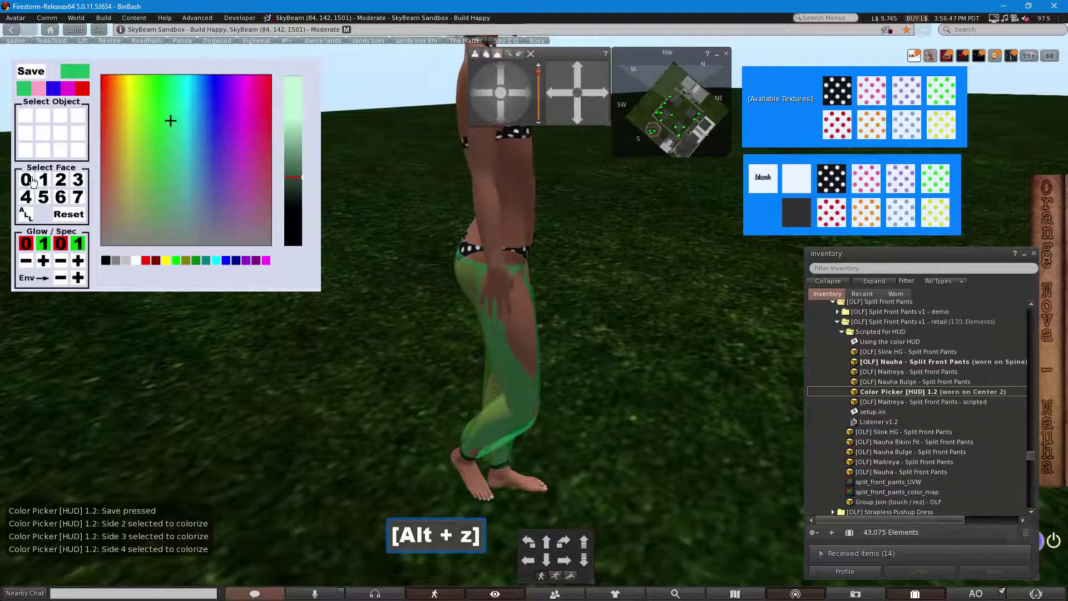
click(23, 182)
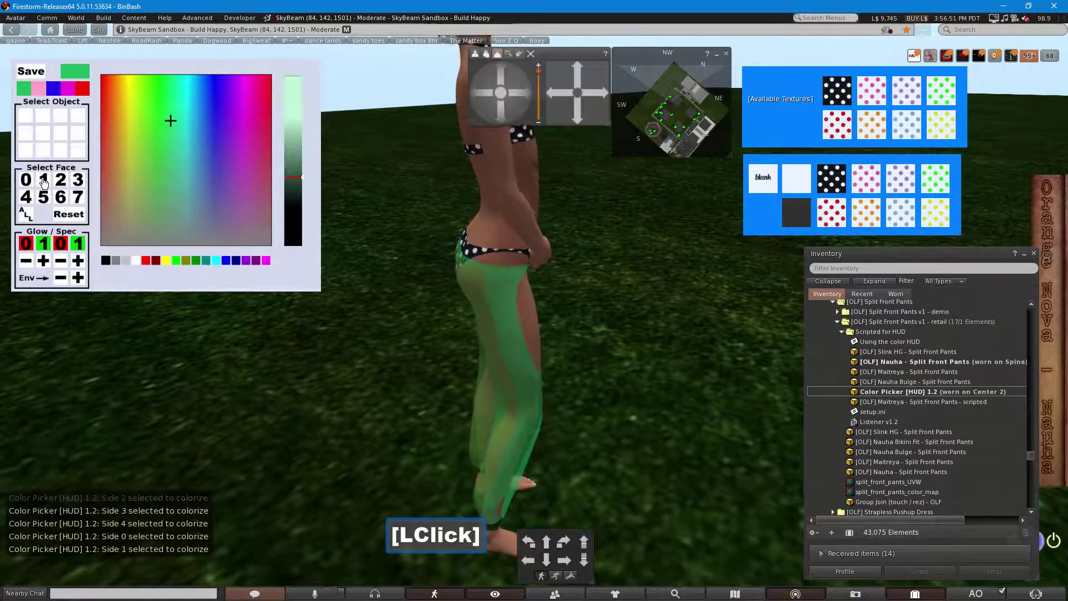
click(22, 94)
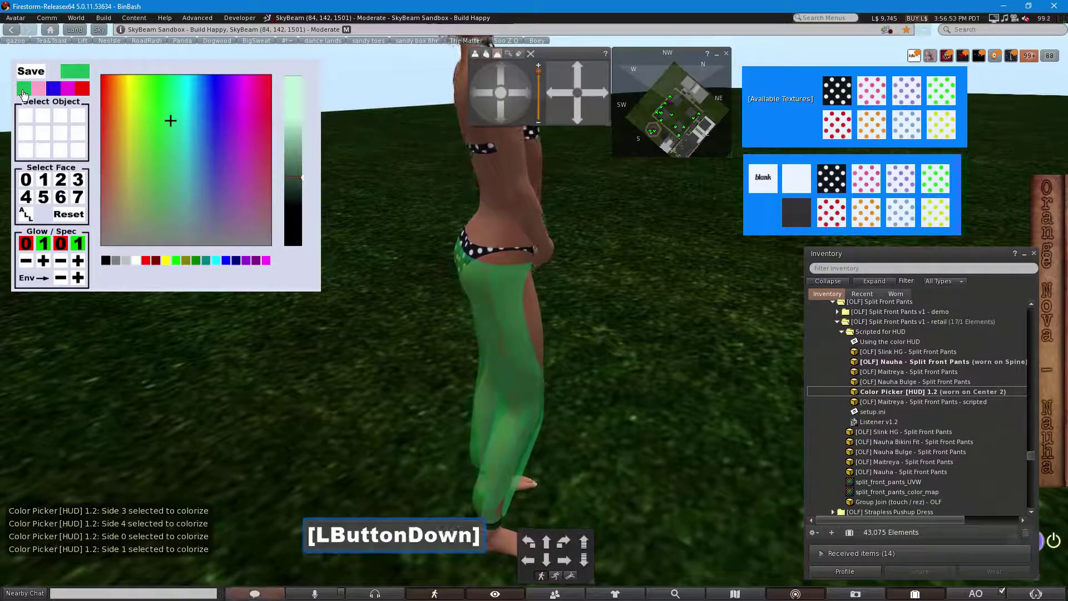
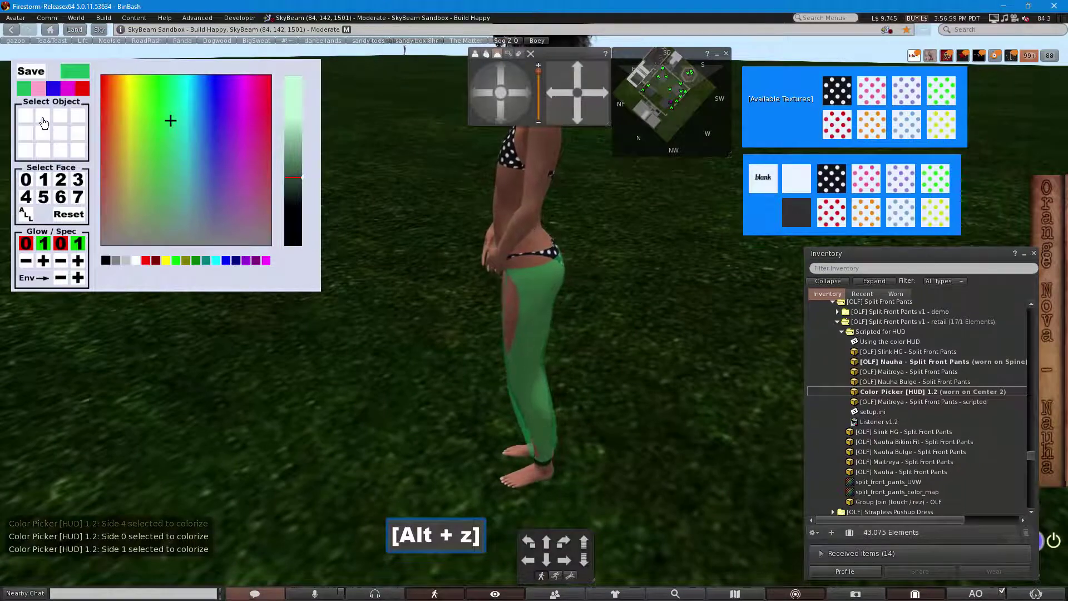
- Select a clasp object and colour all its faces dark blue, then select a single clasp face
click(47, 123)
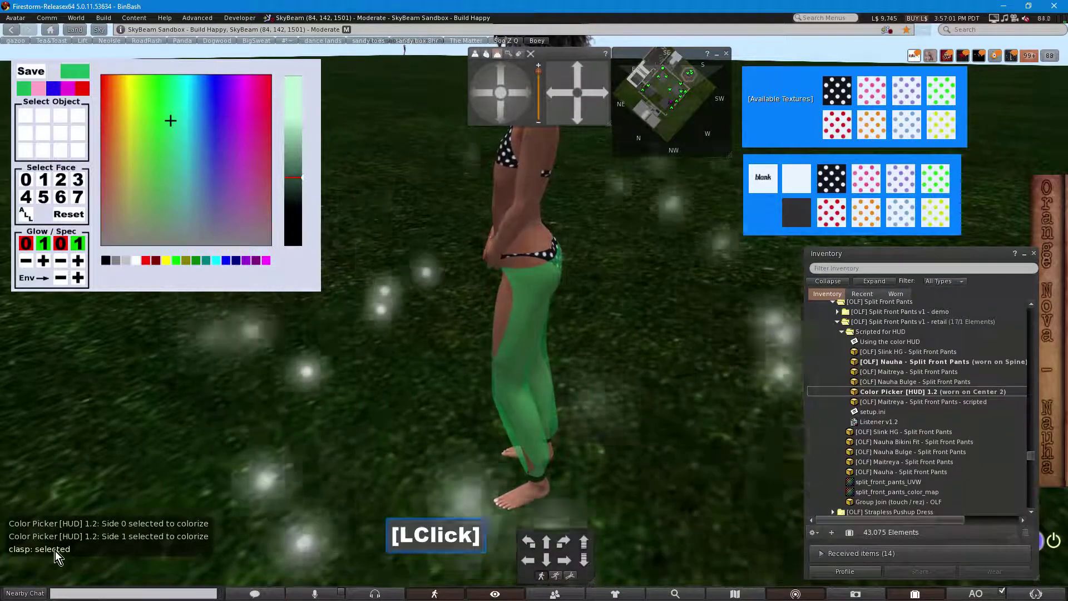
key(alt+z)
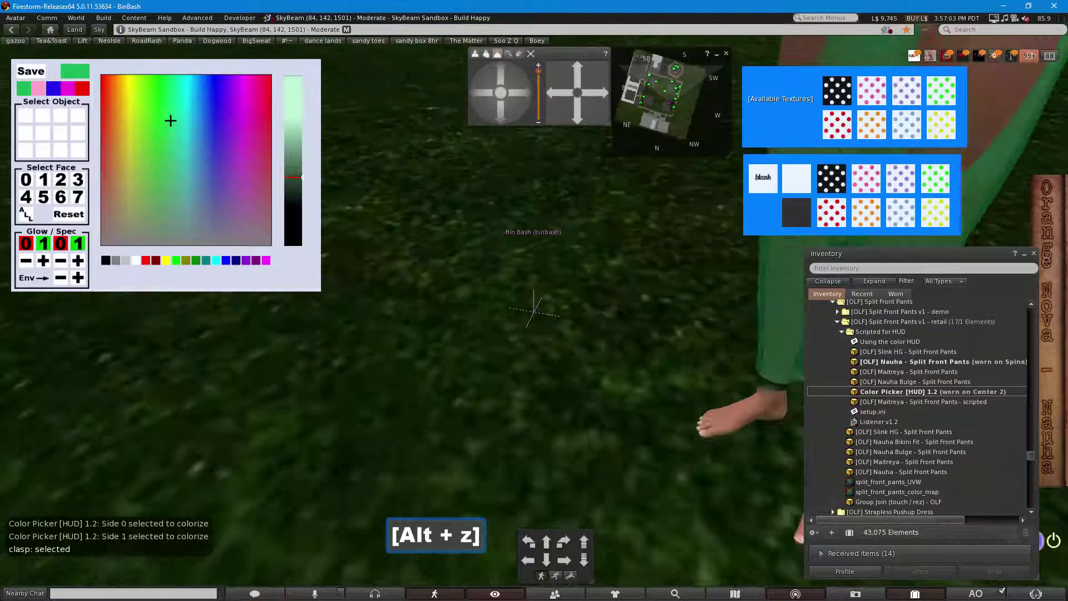
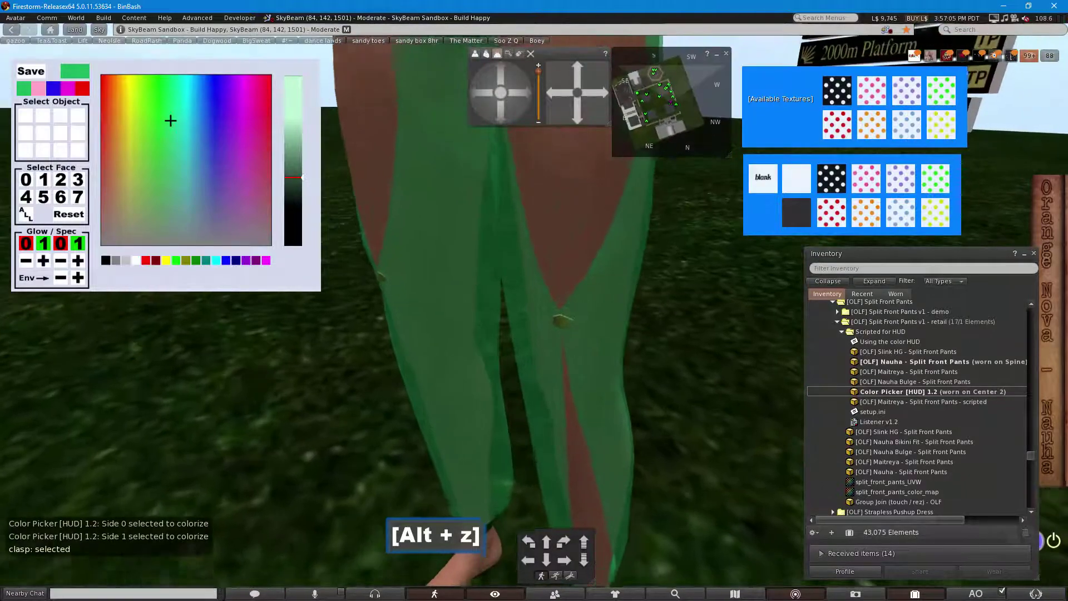
click(193, 155)
click(263, 114)
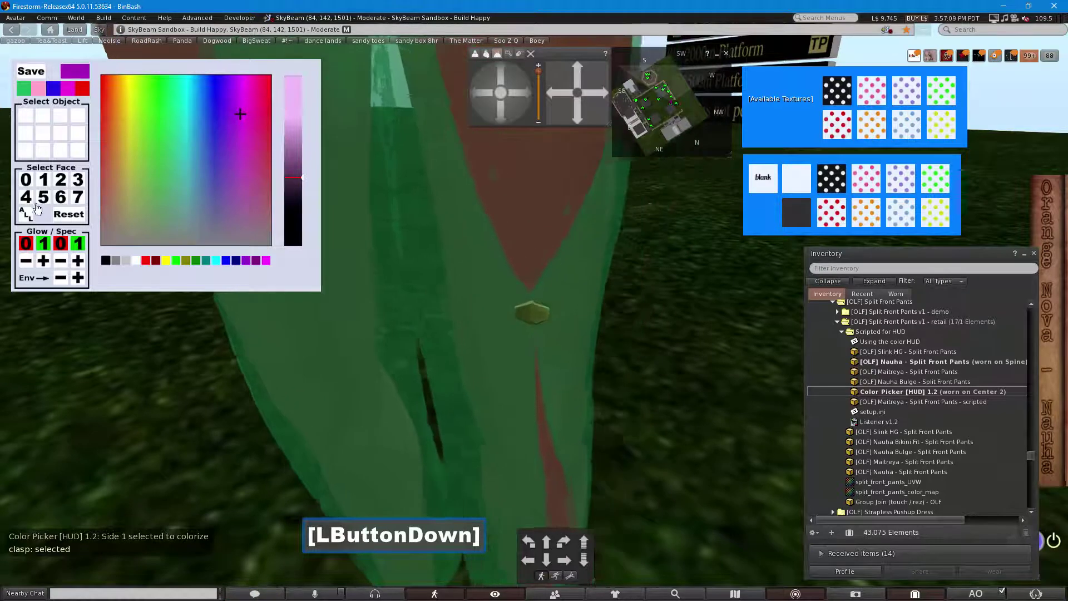
click(216, 136)
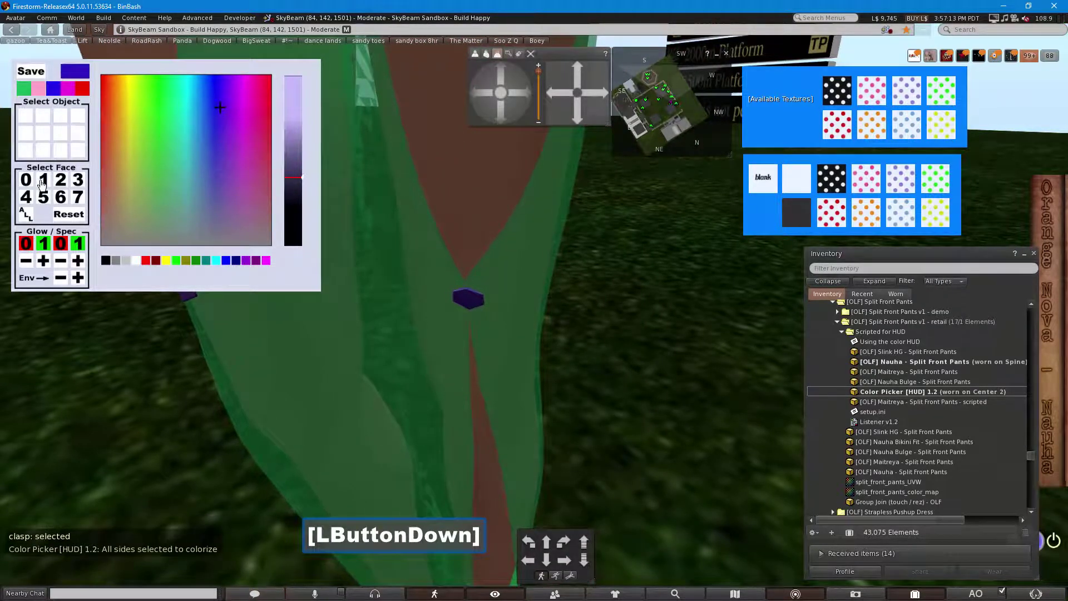
click(193, 109)
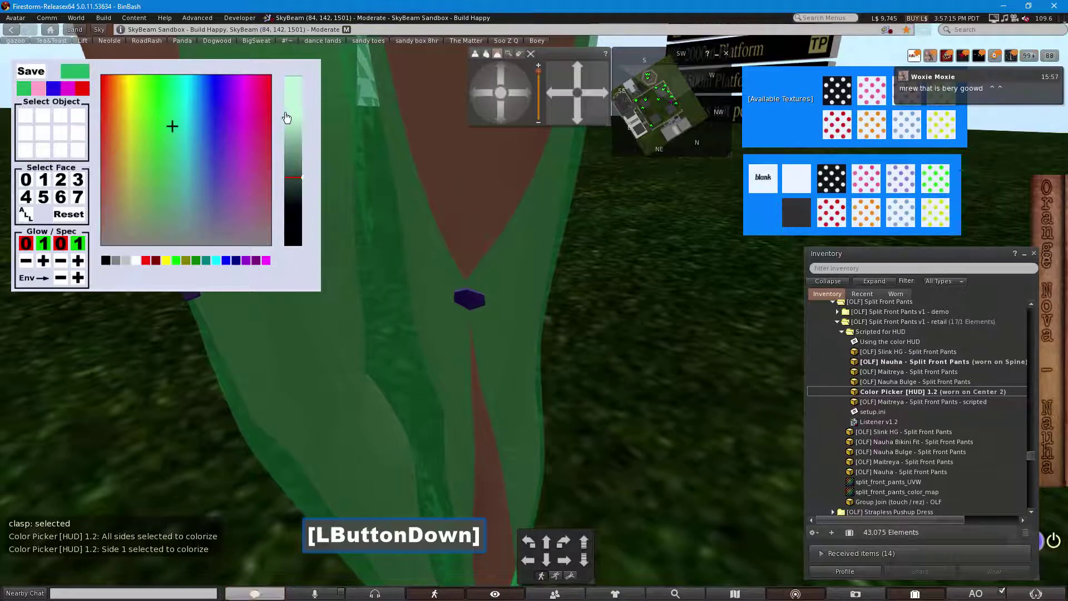
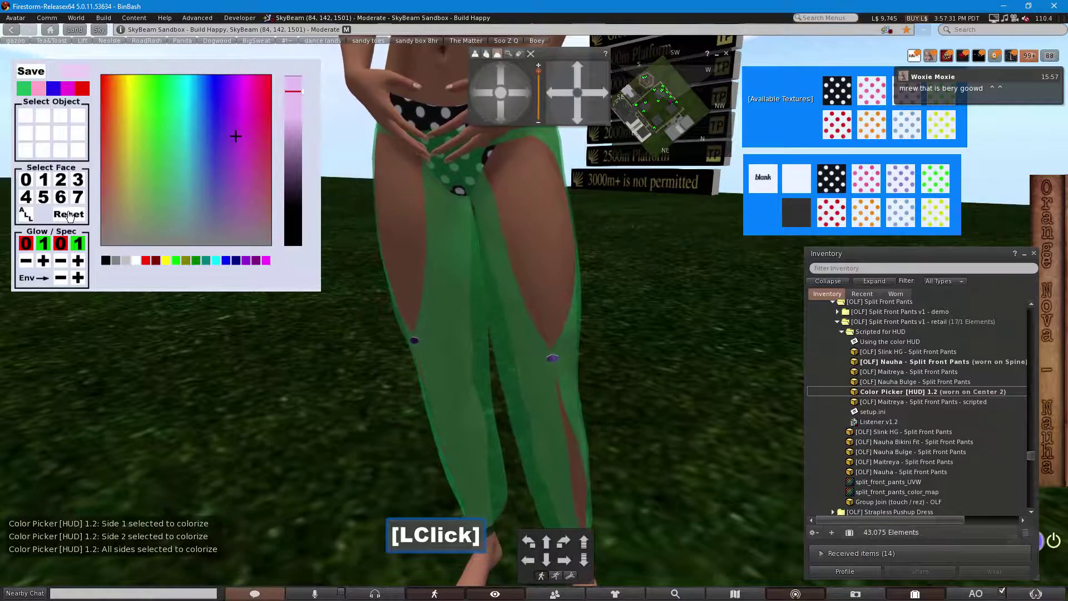
- Reset the clasp to its original colour, then reselect the pants with all faces
click(68, 215)
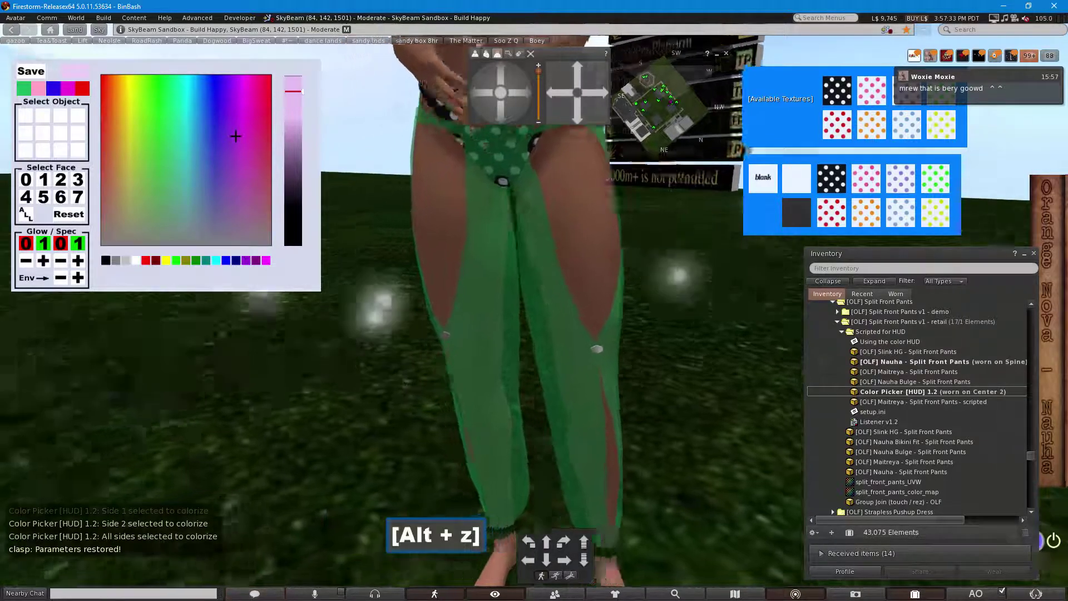
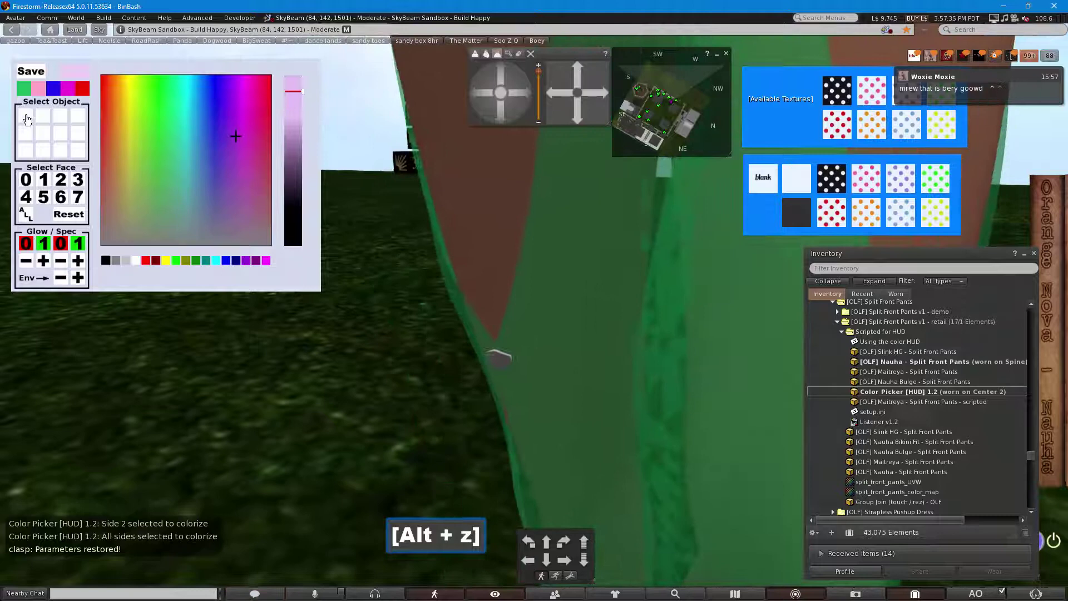
click(30, 120)
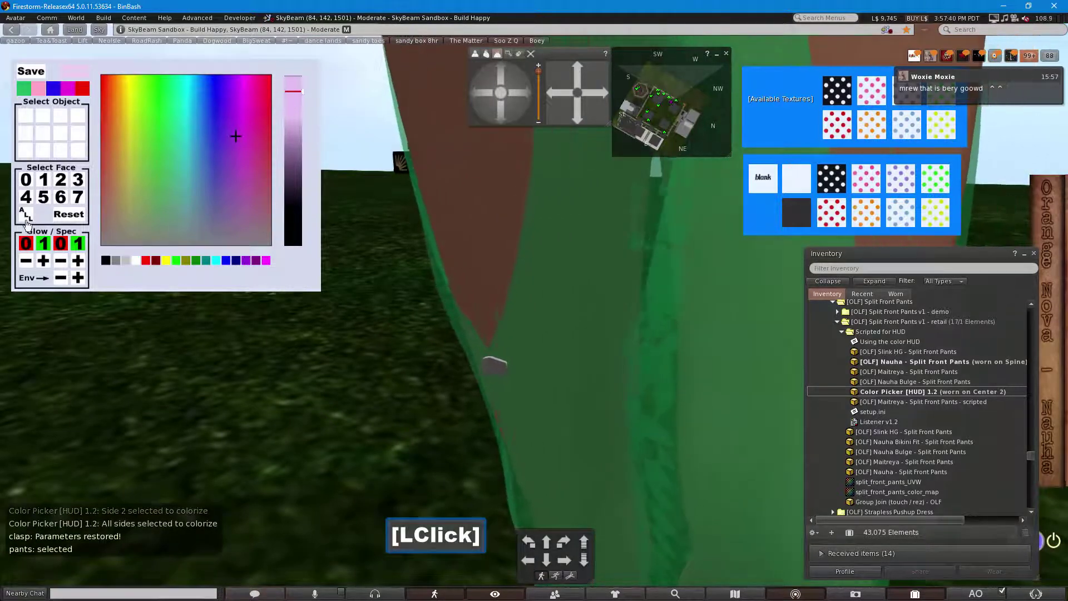
click(29, 222)
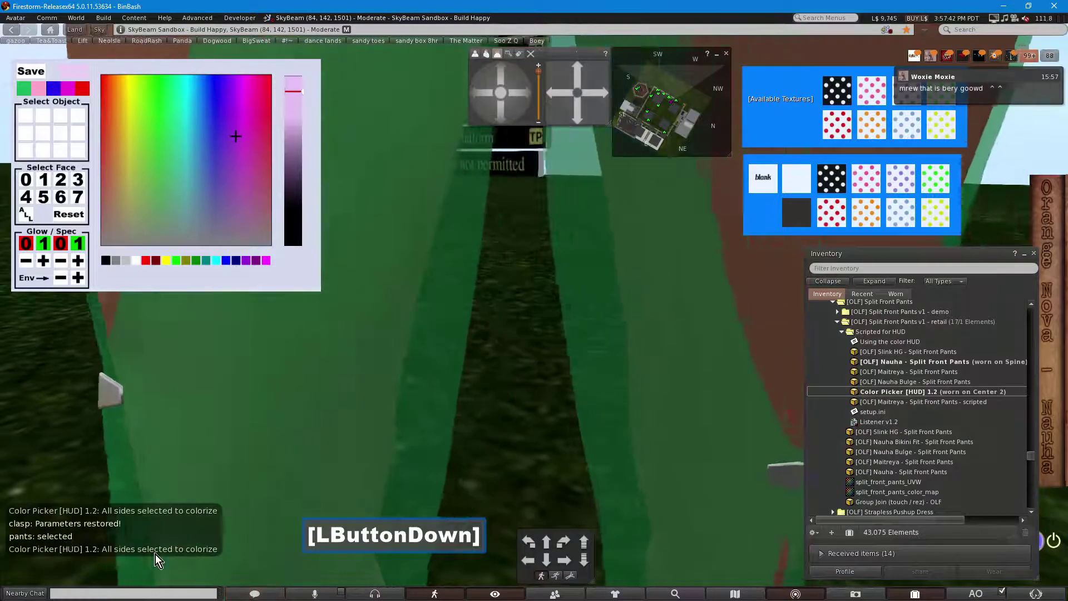